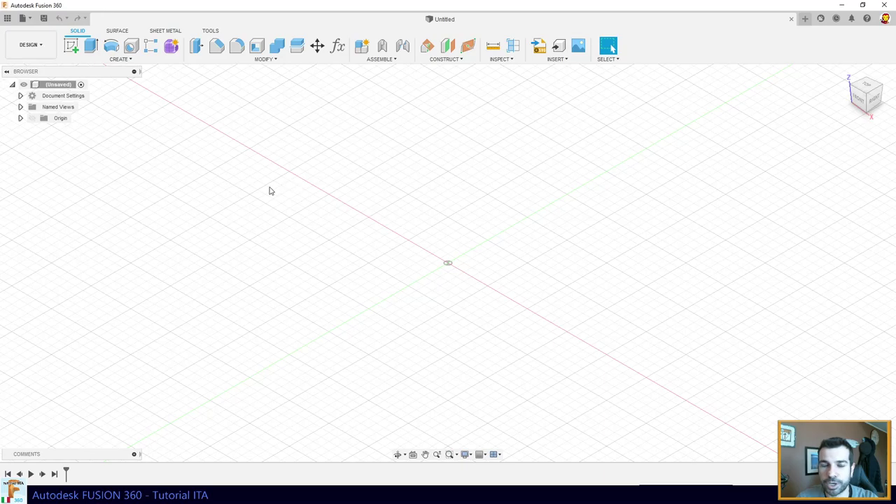
- Start a new sketch and pick the vertical front plane
click(76, 47)
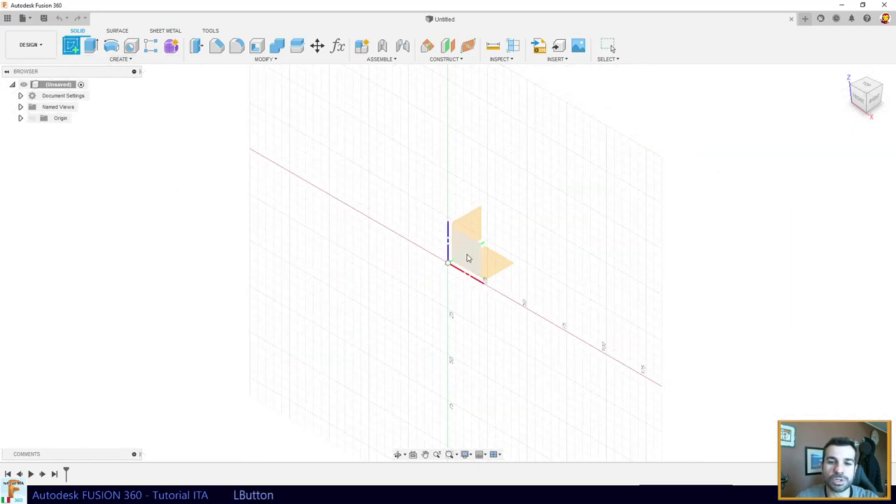
middle_click(483, 187)
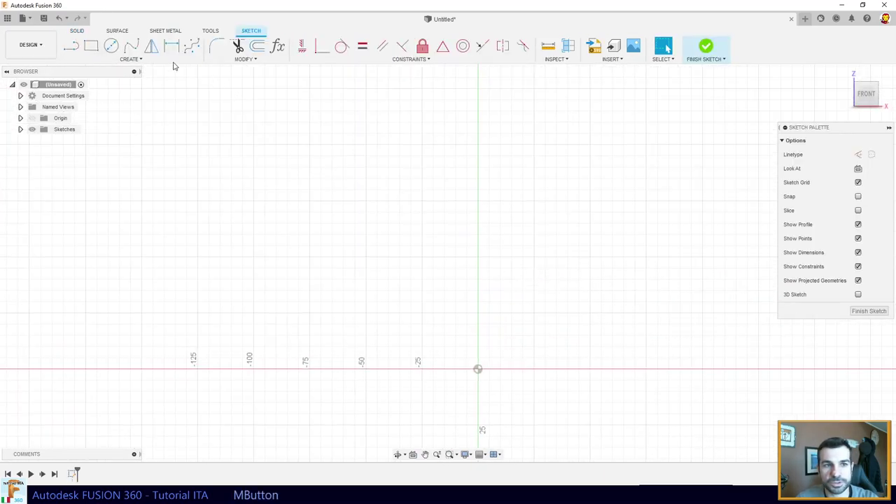
- Activate the Line tool to begin sketching the handle path
click(65, 53)
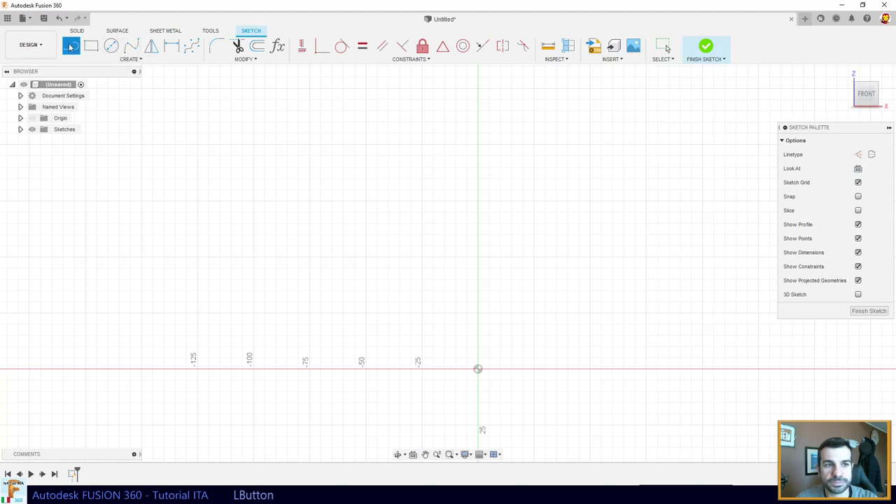
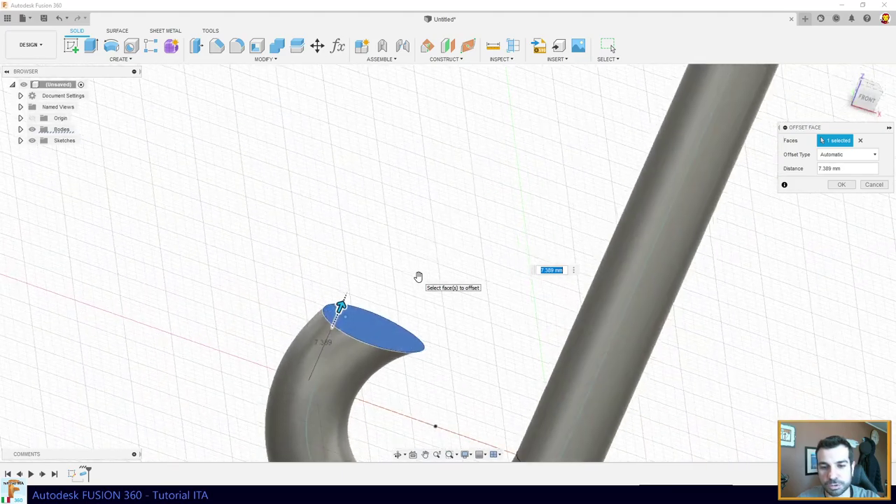
- Cancel Offset Face and fillet the rim edge at the hook's open end
key(Return)
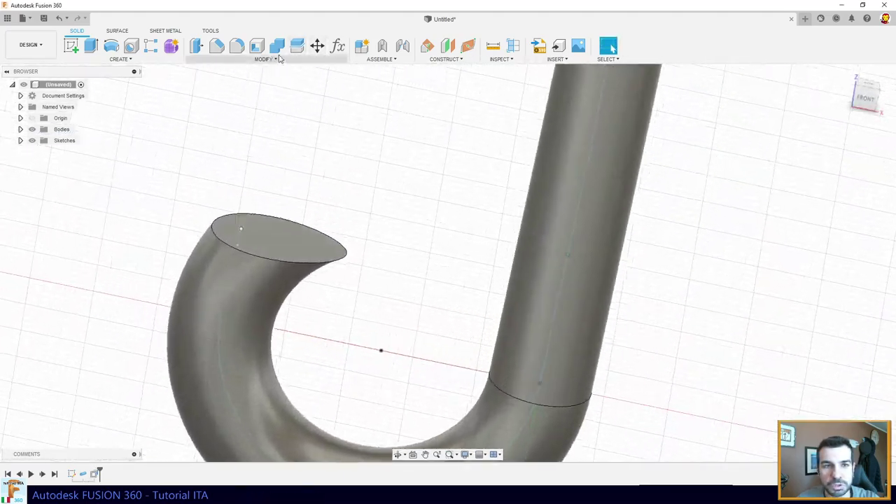
click(239, 49)
click(244, 256)
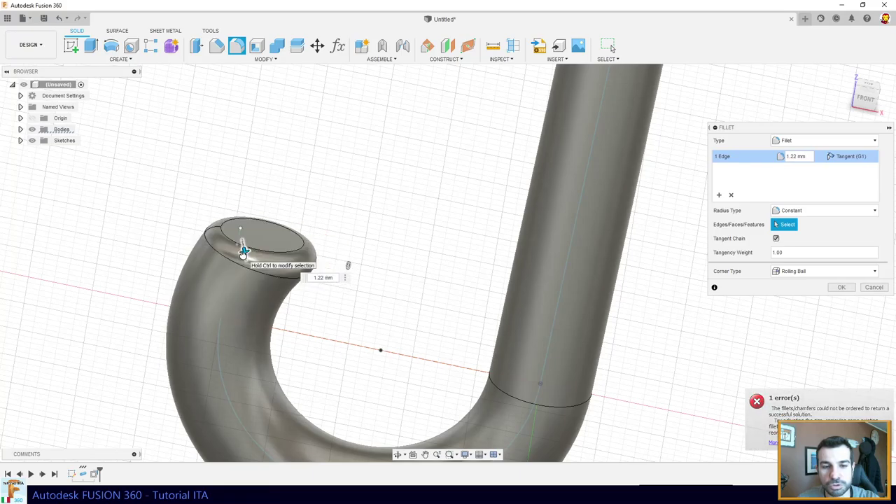
key(Return)
key(KP_Enter)
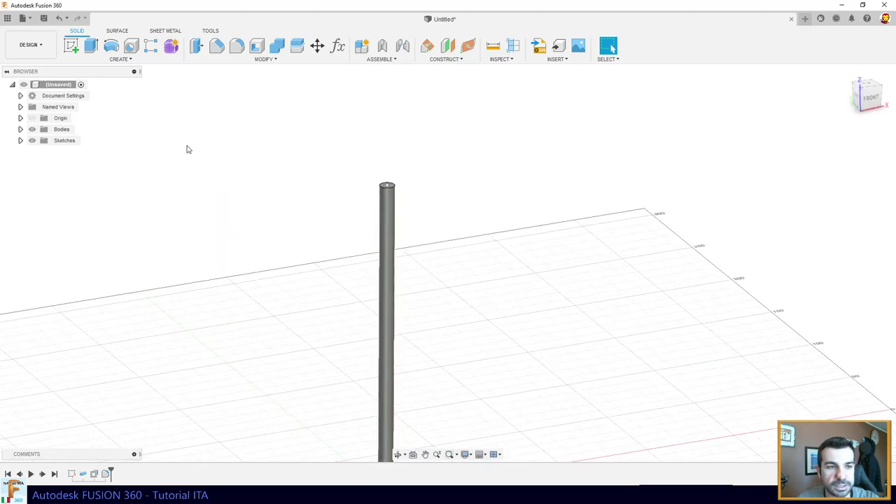
- Start a new front-plane sketch and begin the cap profile line at the top of the rod
click(70, 45)
click(423, 336)
middle_click(465, 166)
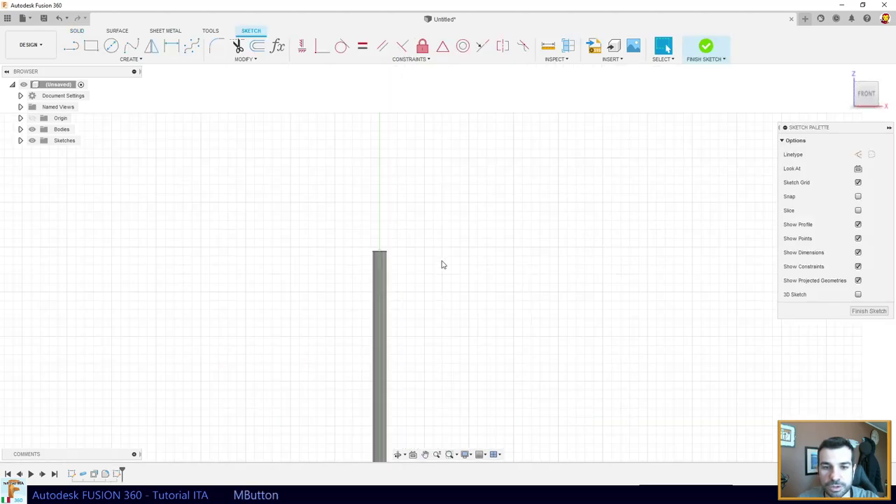
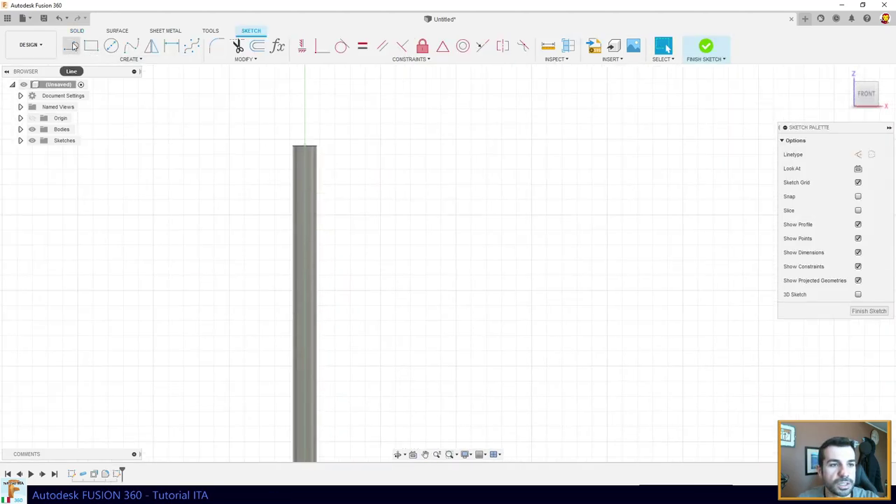
click(111, 66)
click(116, 99)
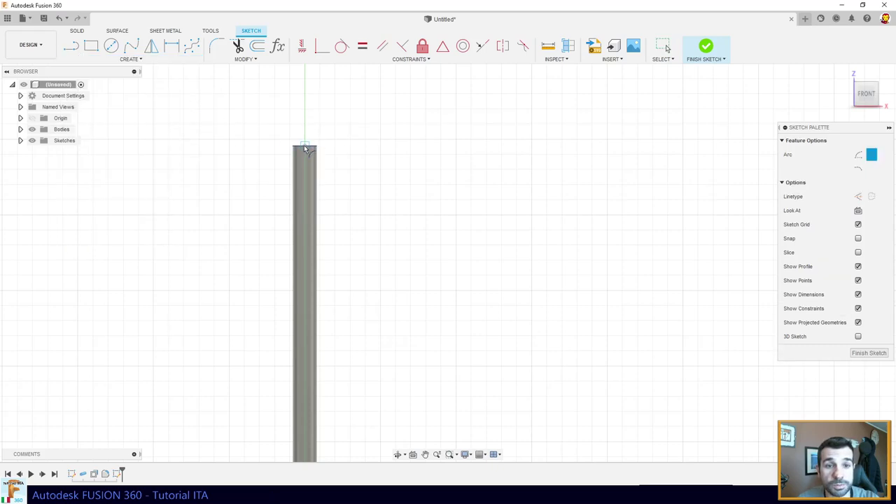
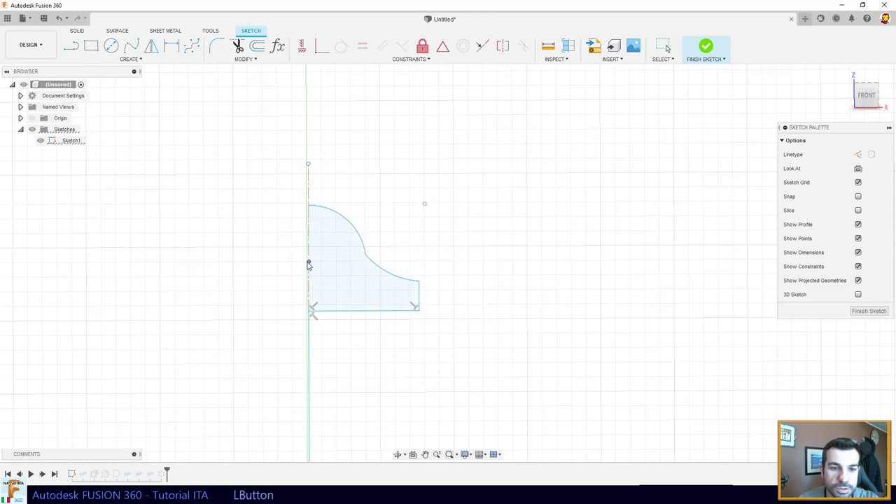
- Stop drawing lines and recentre the view on the cap profile
key(ctrl+z)
middle_click(341, 413)
middle_click(338, 244)
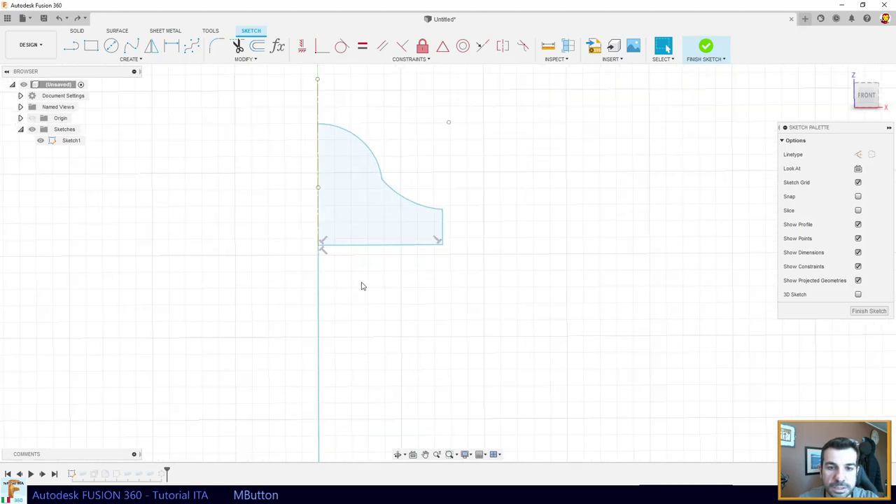
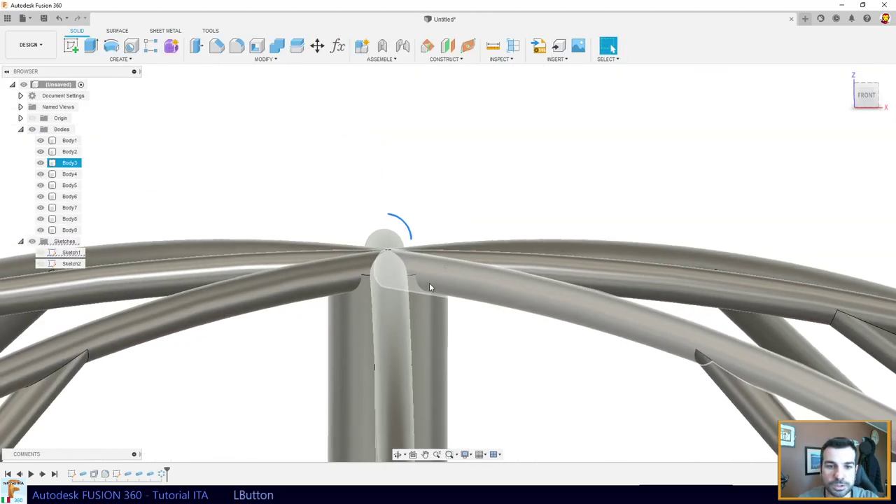
- Revolve the cap profile around the vertical axis line
click(42, 253)
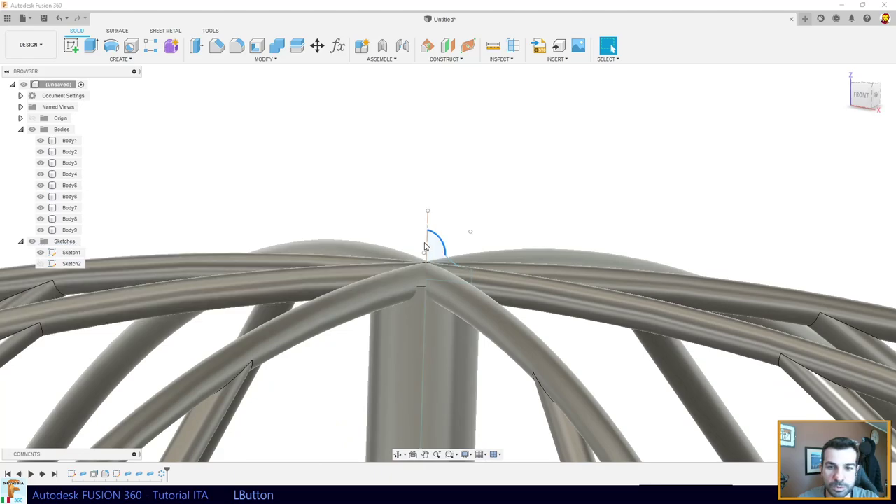
click(437, 251)
click(123, 58)
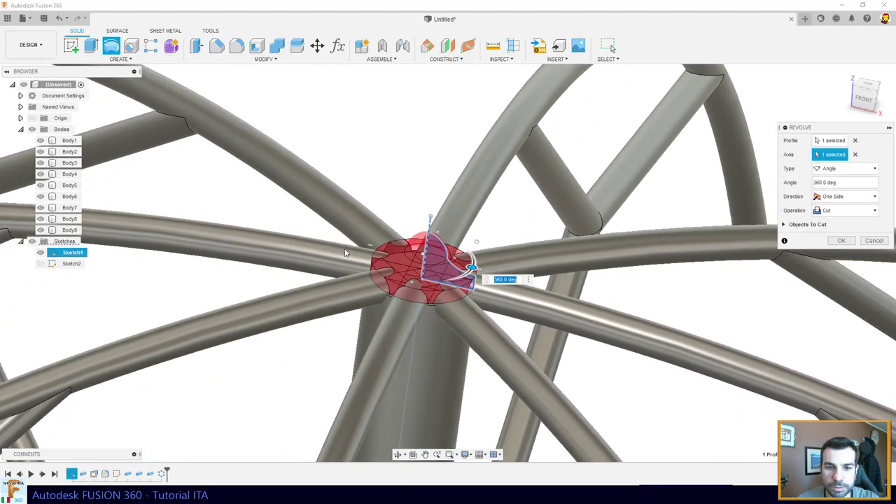
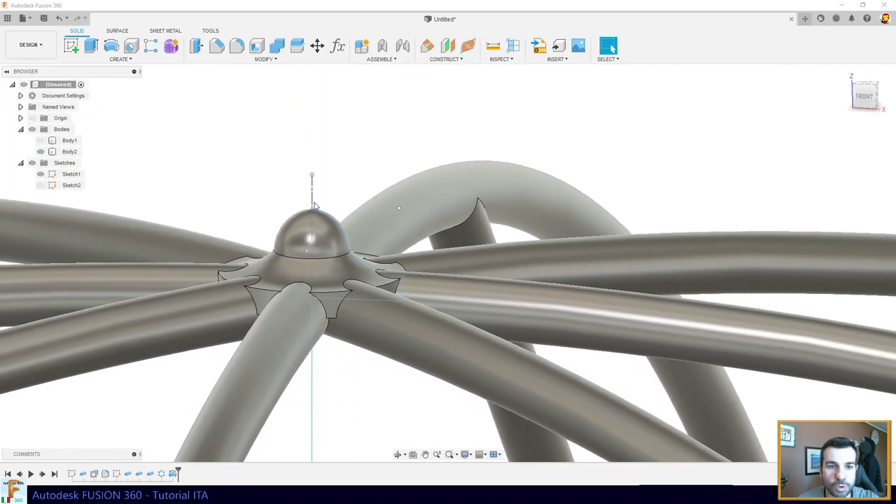
- Select Body2 and inspect the hub collar from several spots
click(315, 212)
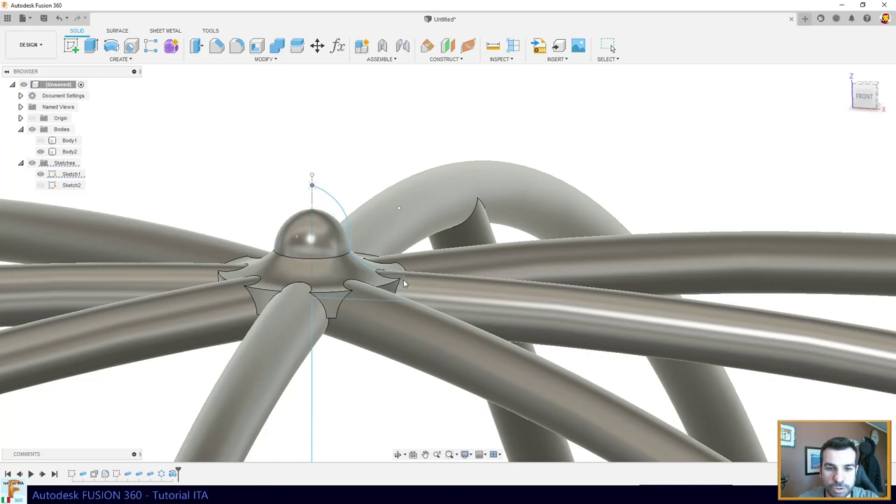
click(405, 282)
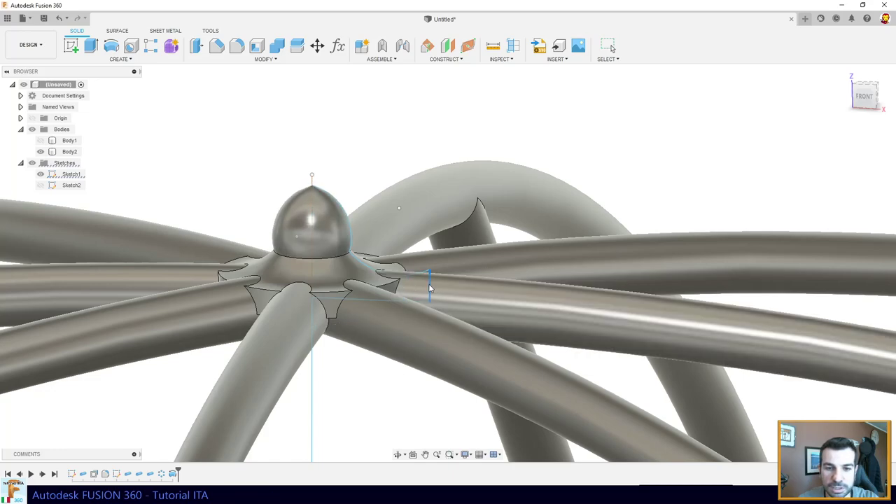
click(350, 254)
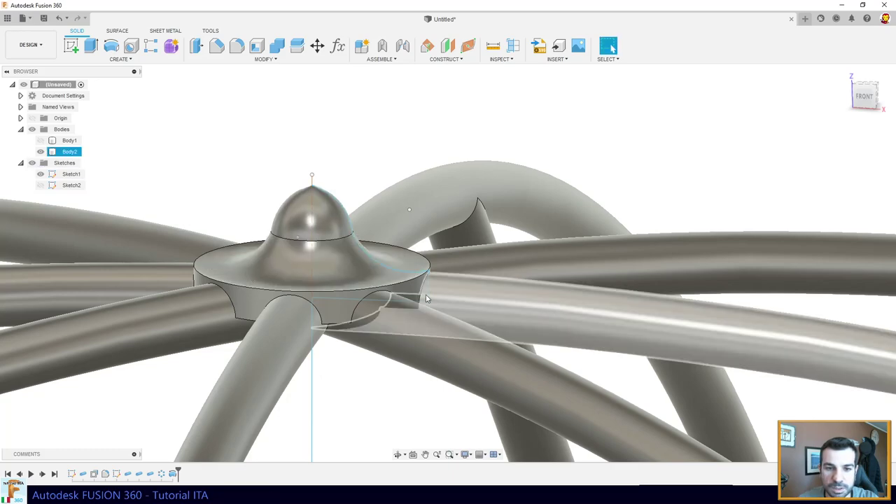
click(354, 231)
click(298, 240)
- Undo three times to step back to the solid disc version of the hub
key(ctrl+z)
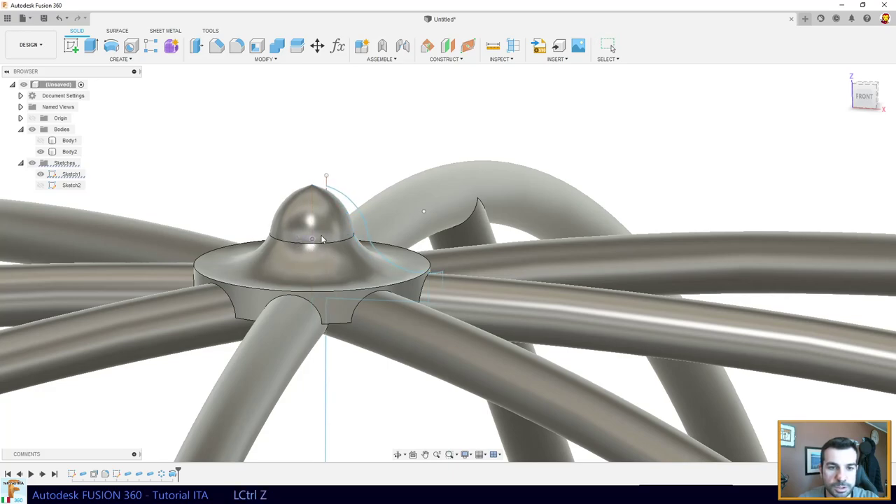
key(ctrl+z)
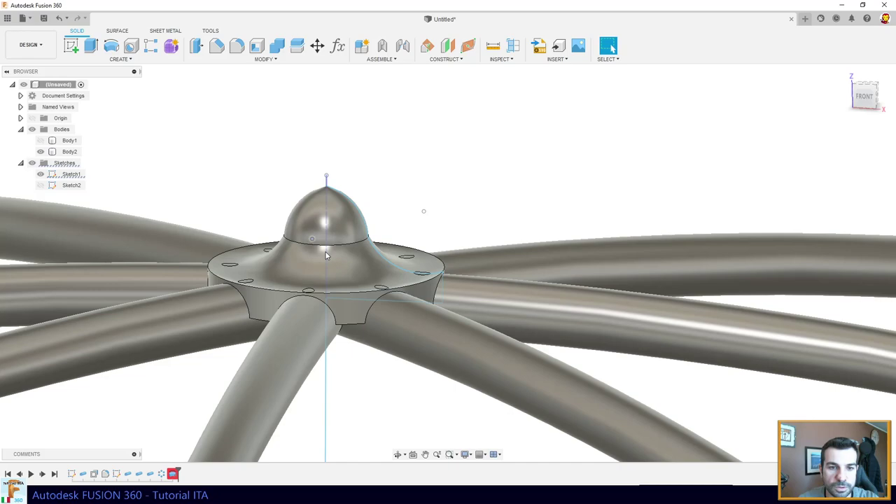
key(ctrl+z)
- Edit the hub profile Sketch1 to lower and round the dome, then finish the sketch
click(312, 259)
click(54, 175)
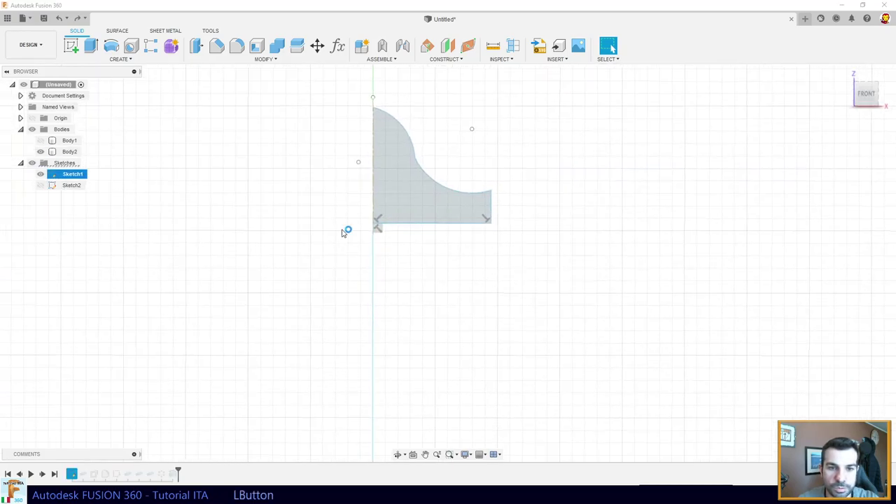
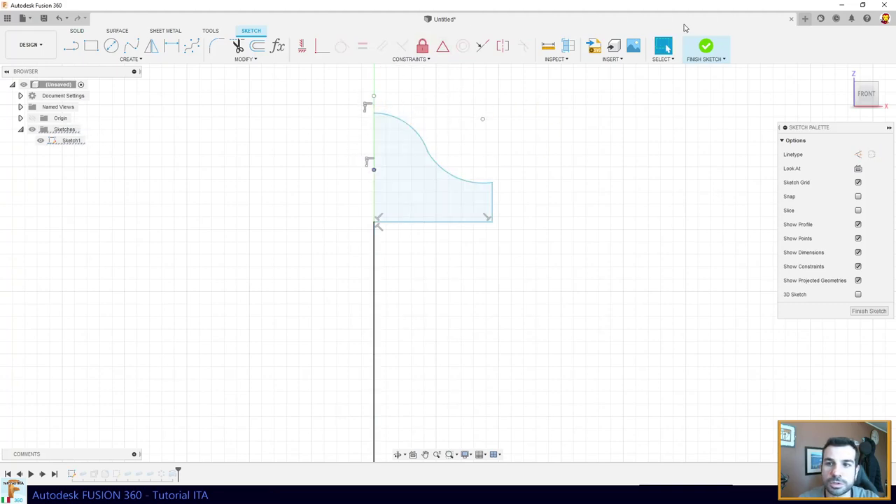
click(705, 46)
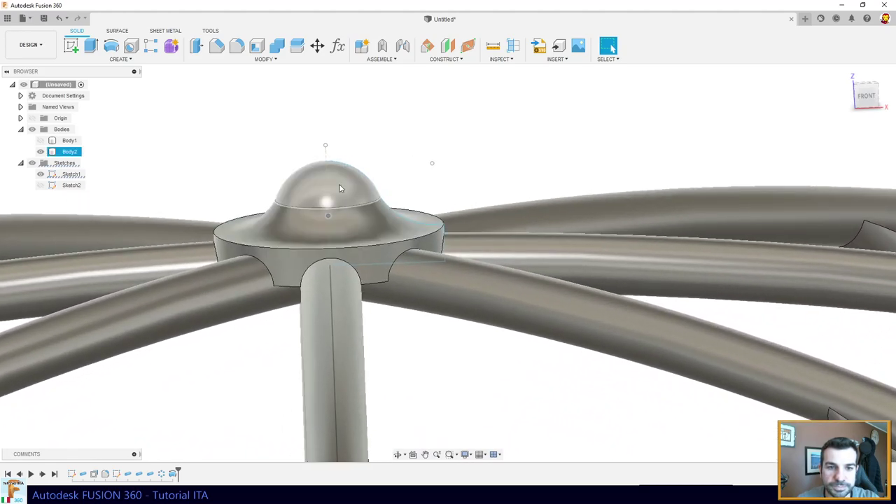
- Review the reshaped domed collar atop the full umbrella frame
click(327, 160)
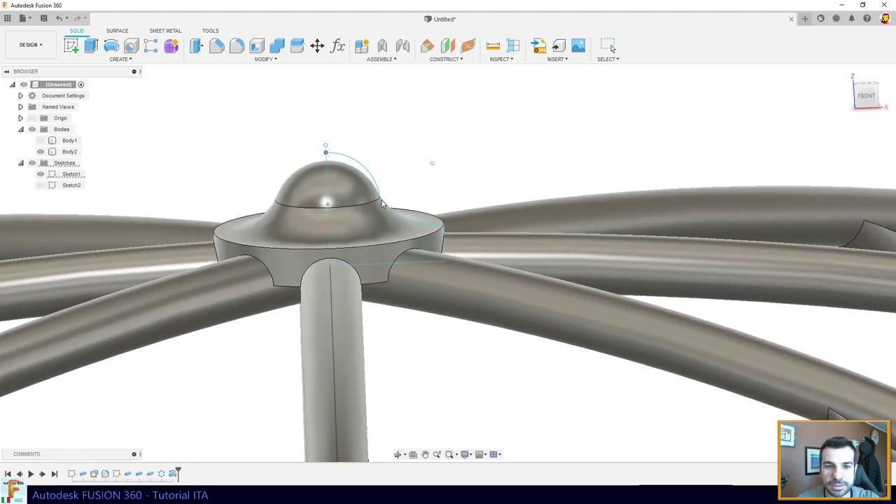
click(445, 228)
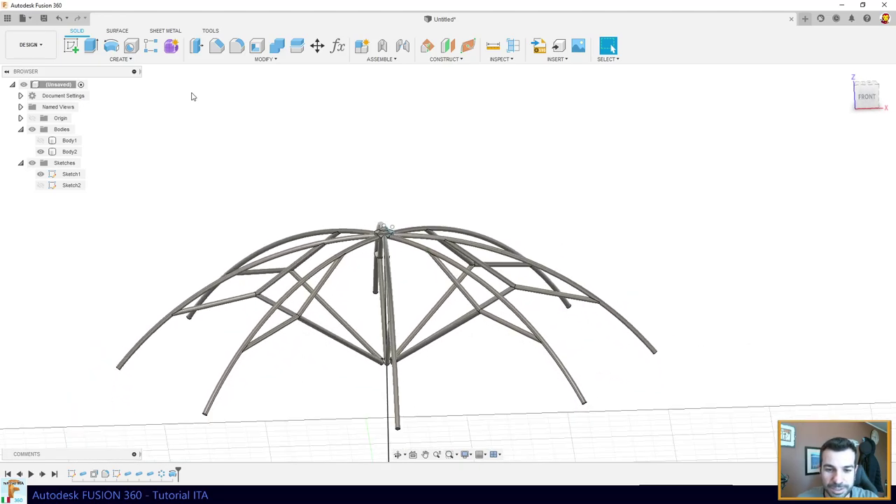
- Toggle Body1's visibility in the browser to show it again
click(43, 142)
click(42, 142)
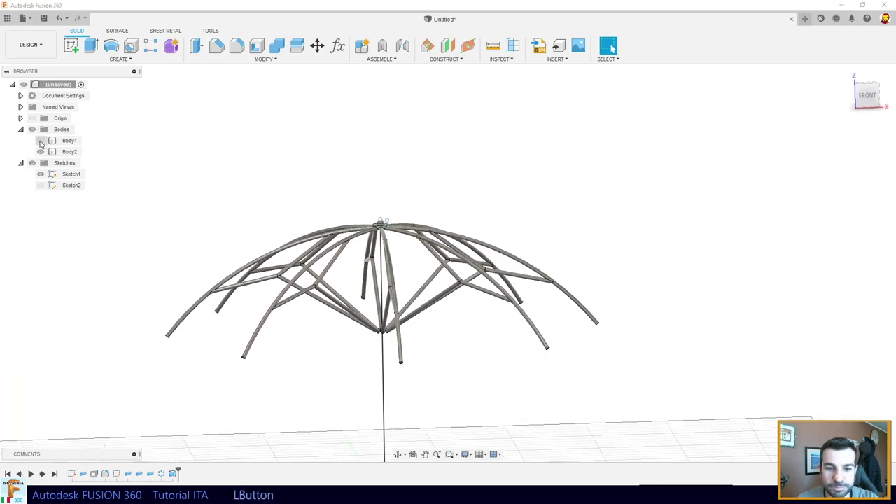
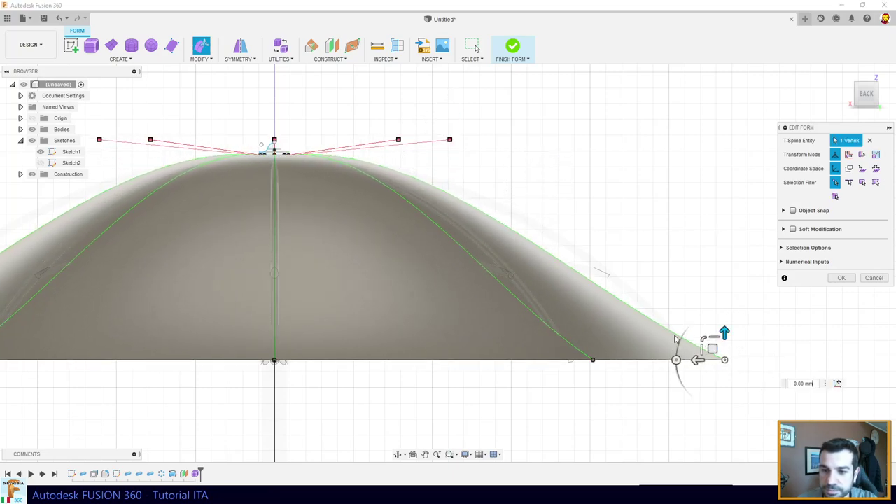
- Move the canopy's outer rim vertex inward toward the centre and clear the selection
click(666, 310)
click(715, 314)
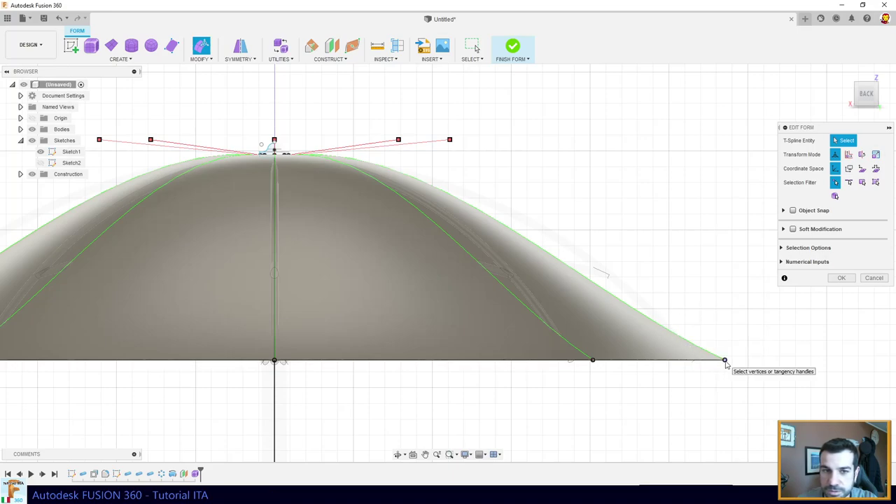
click(729, 363)
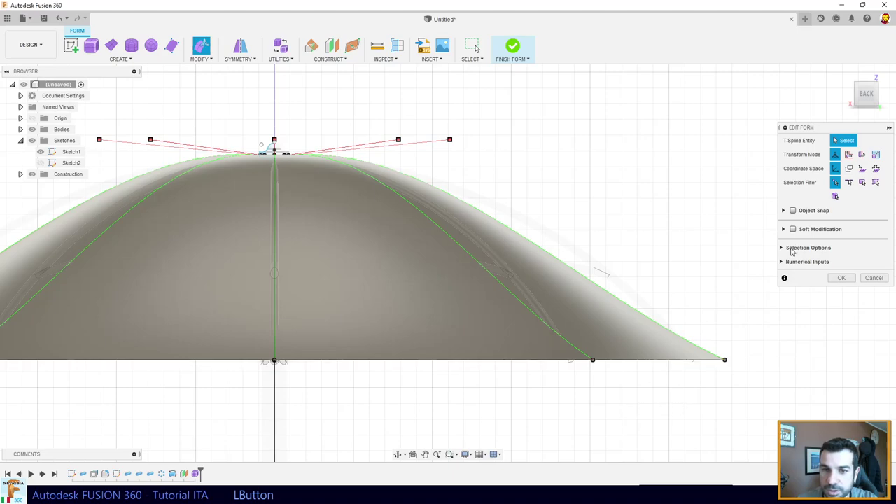
click(504, 186)
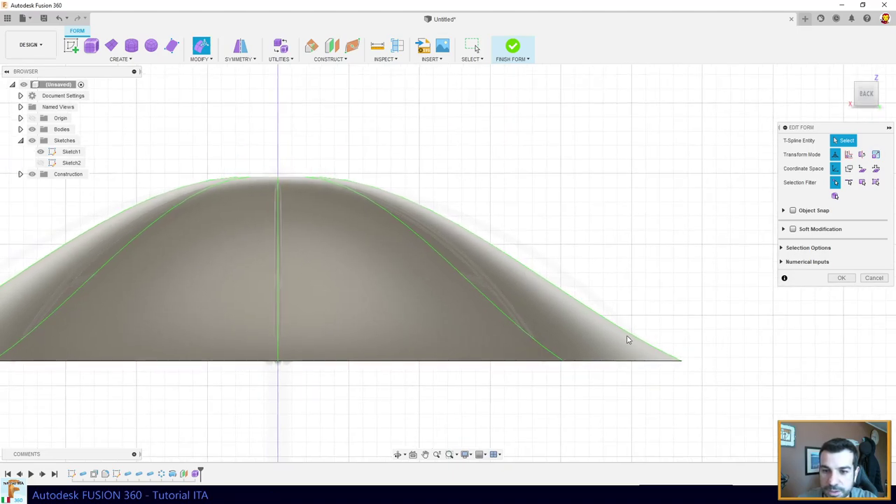
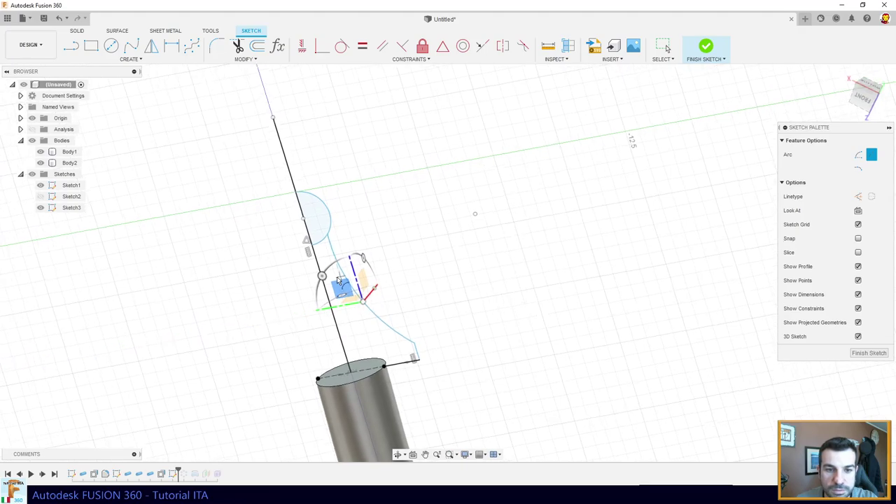
- Finish the 3-point arc closing the rib profile and stop drawing arcs
key(Escape)
click(365, 371)
key(x)
- Make the long vertical axis line construction geometry and finish the sketch
click(475, 287)
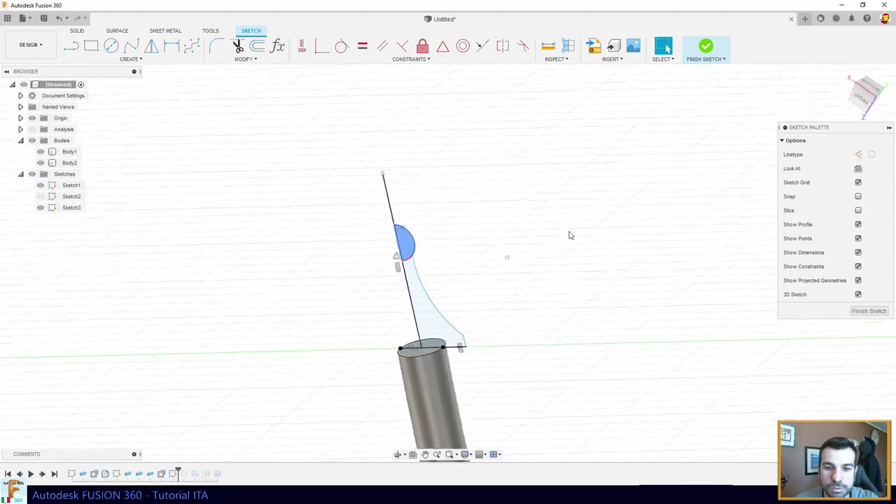
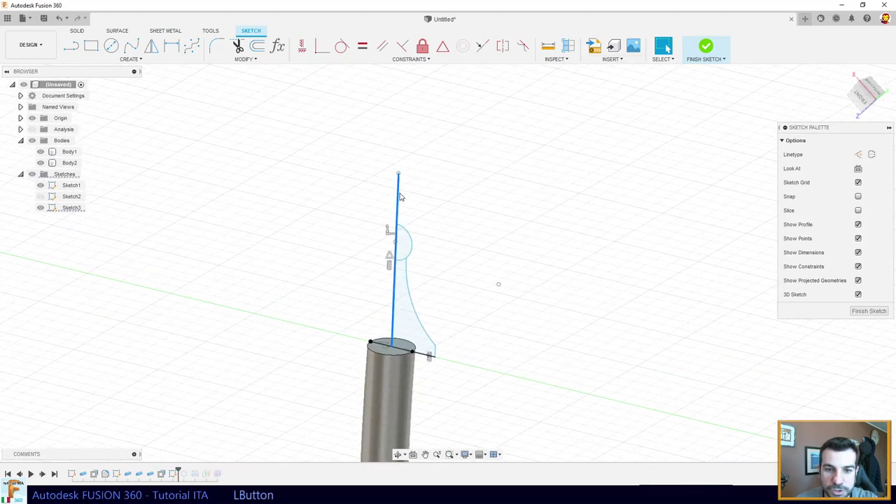
click(869, 152)
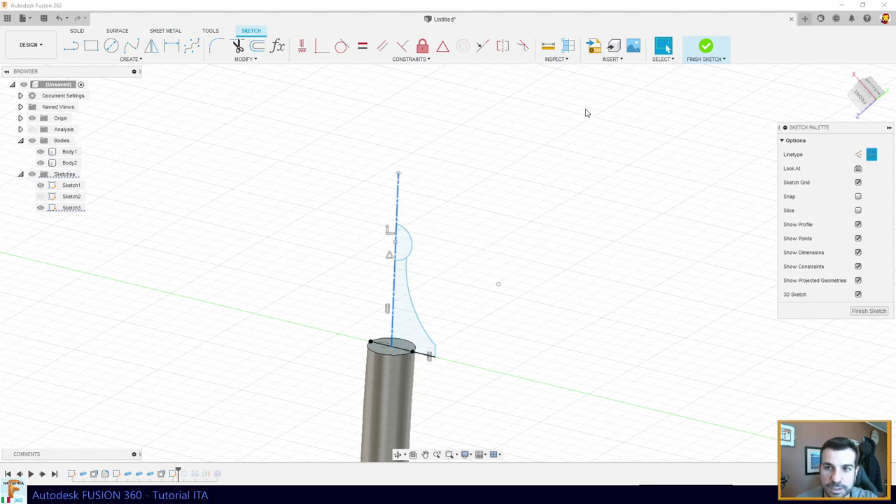
click(704, 51)
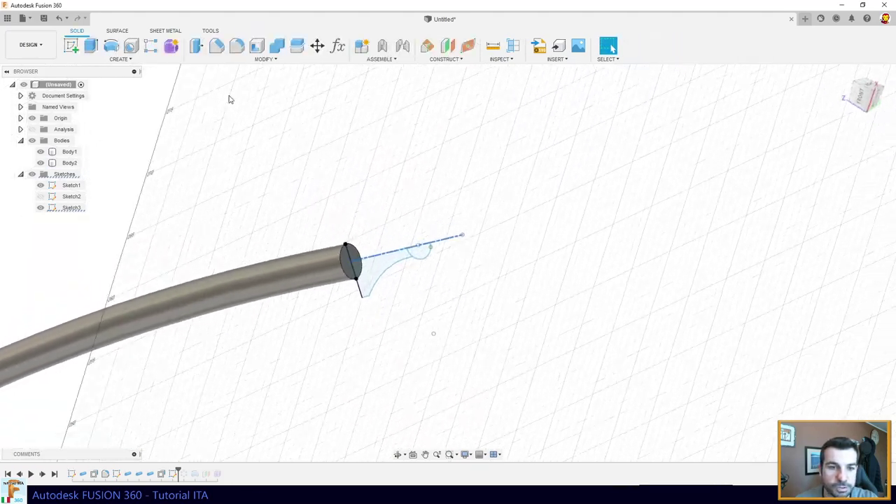
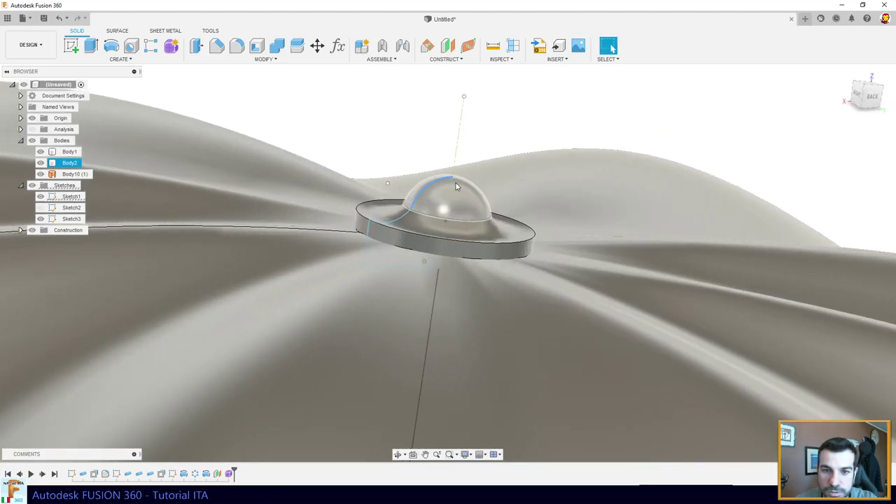
- Select the canopy body so it shows with the rib tips and top cap
click(452, 179)
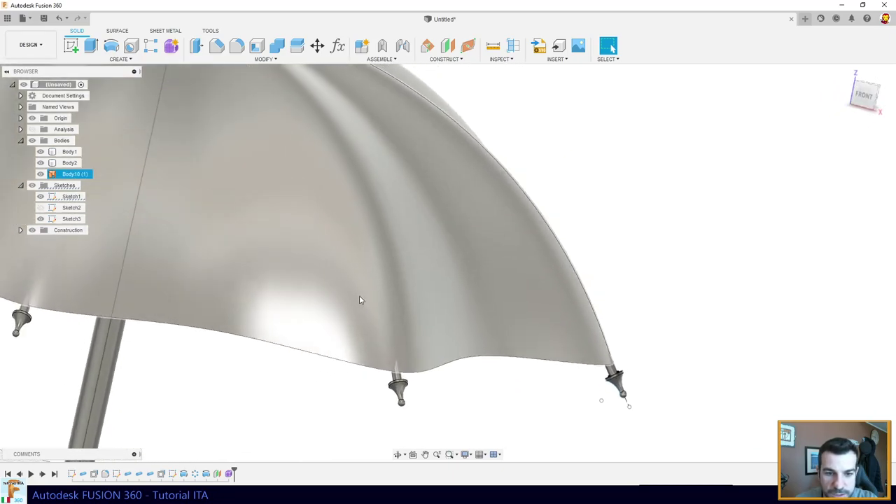
- Edit the canopy form, moving an edge point toward a rib tip, and finish the form
click(234, 476)
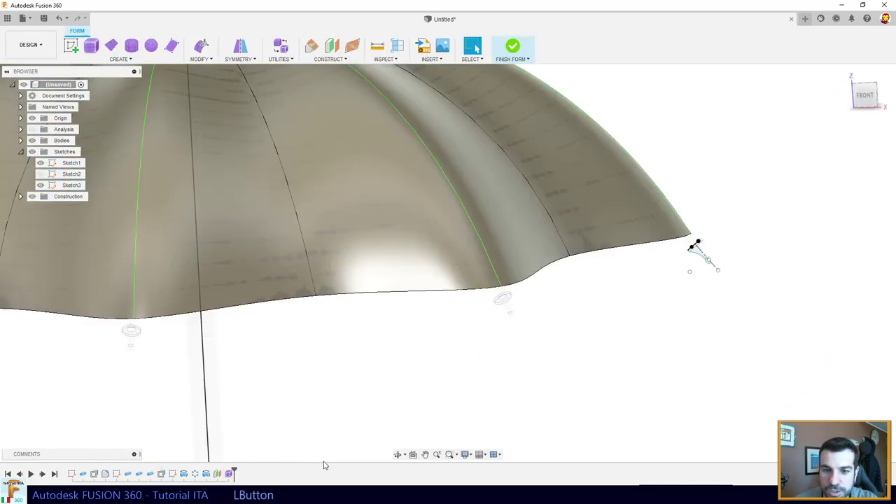
click(504, 289)
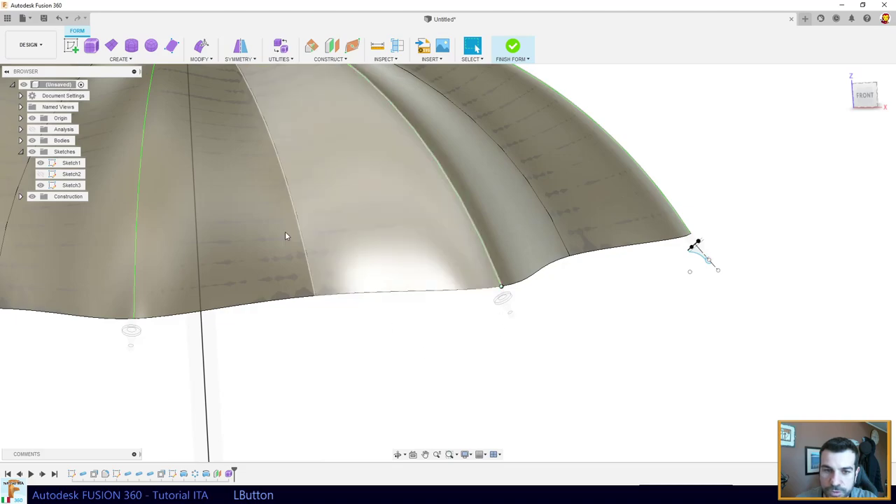
click(207, 42)
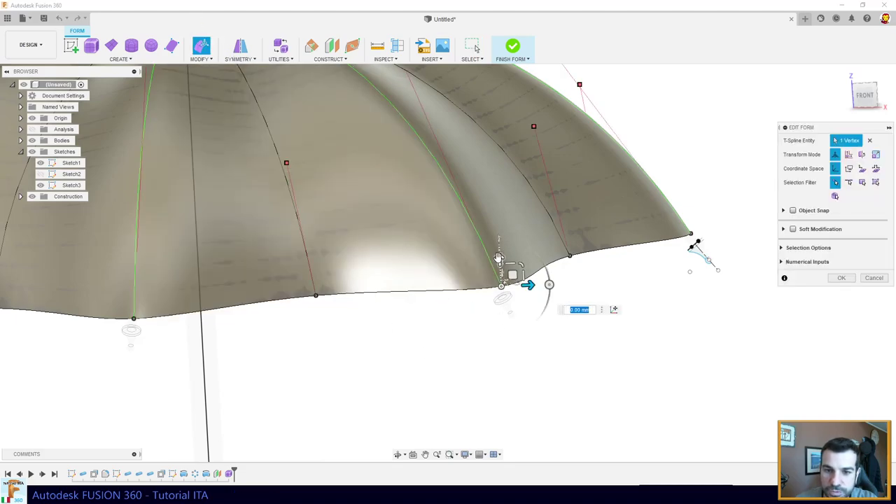
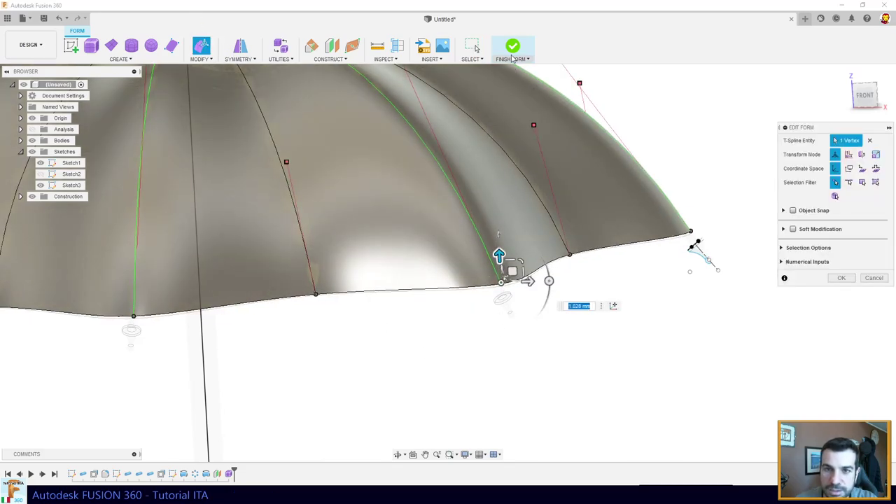
click(514, 51)
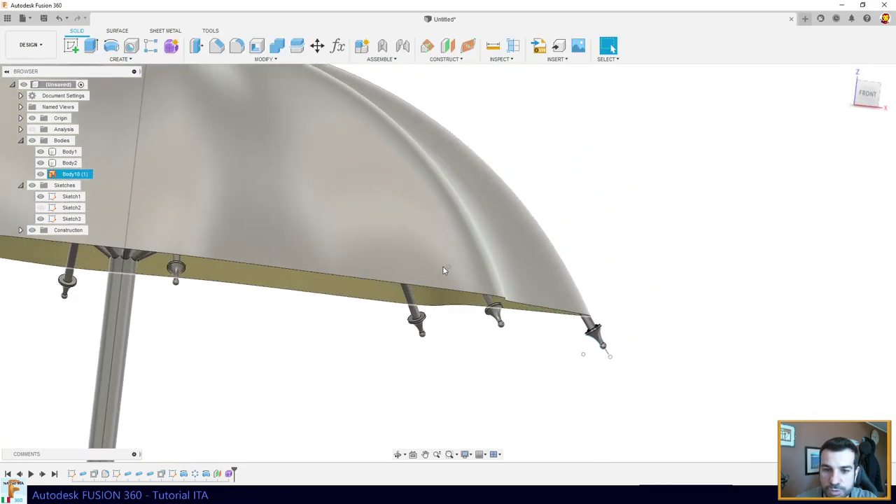
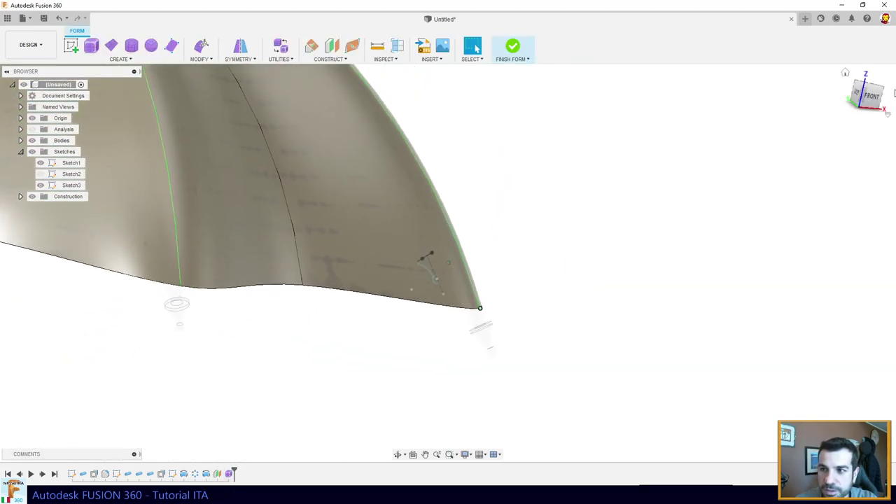
- Re-edit the form to drop the canopy corner onto the rib tip, then finish again
click(869, 93)
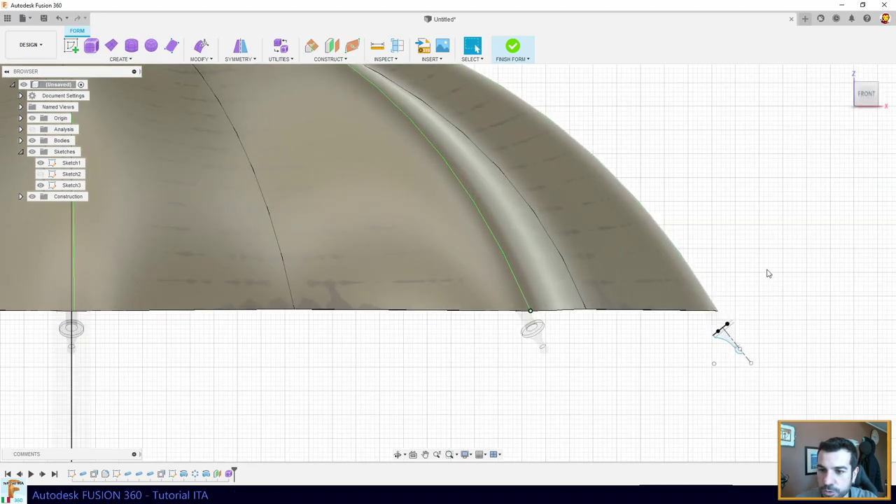
middle_click(762, 270)
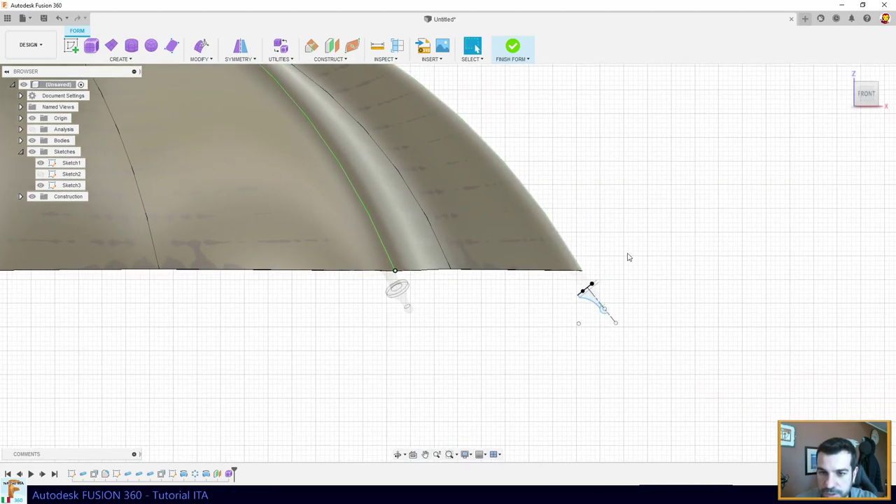
click(576, 276)
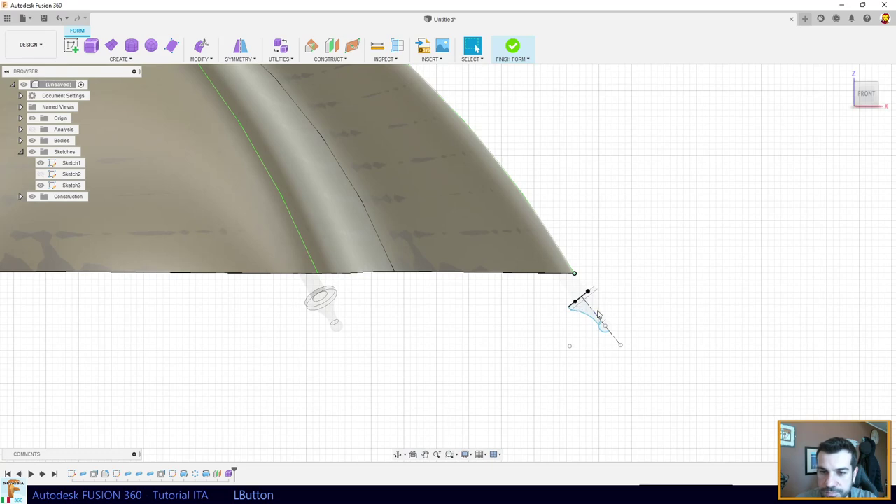
click(204, 49)
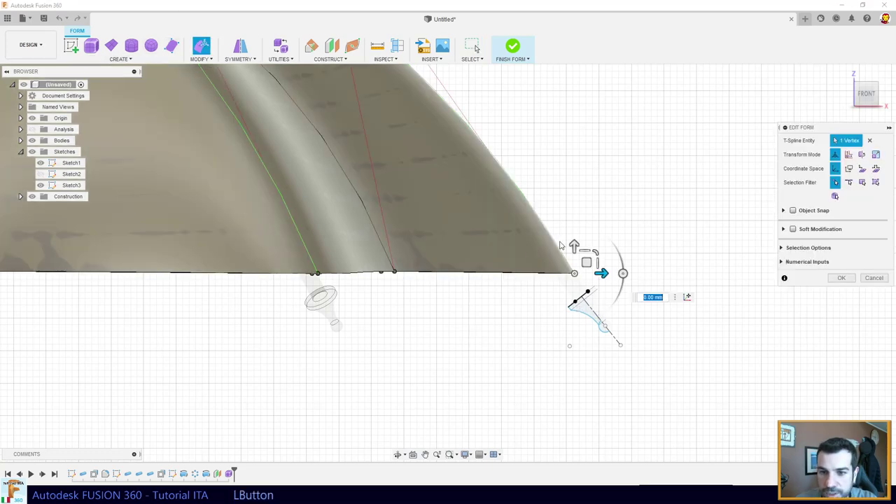
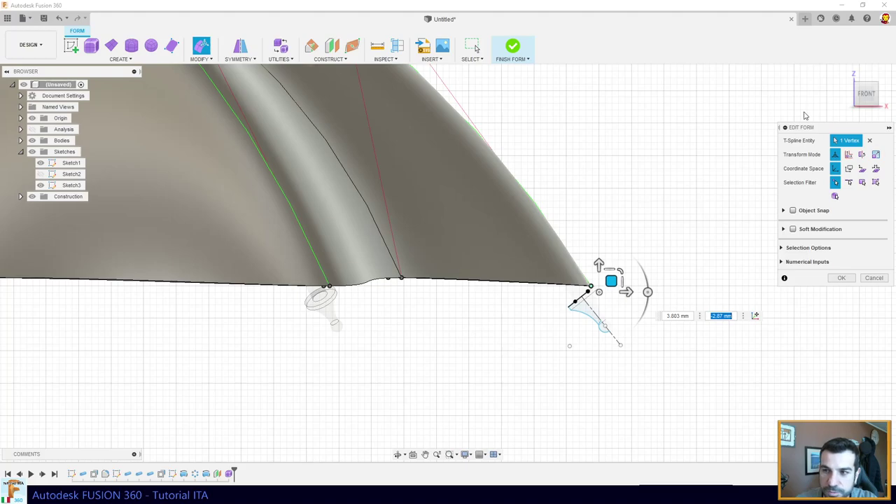
click(844, 280)
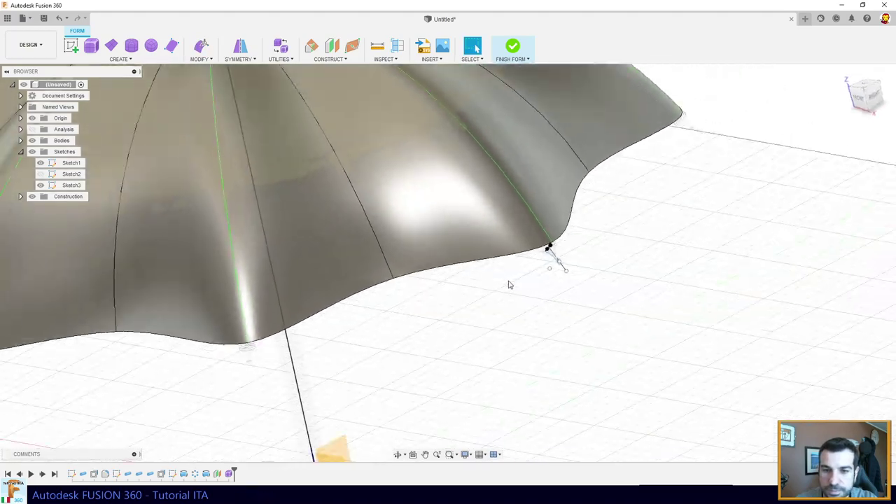
click(514, 40)
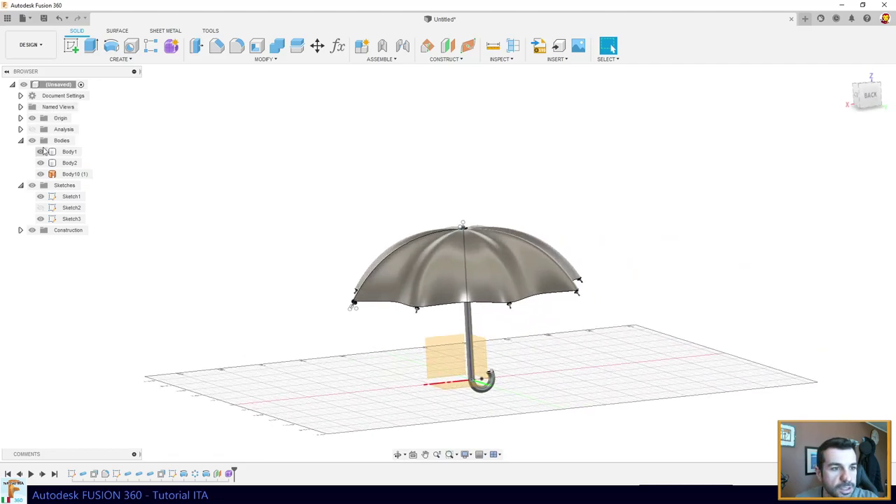
- Apply a wood appearance from the library to the canopy, ribs and handle
click(35, 120)
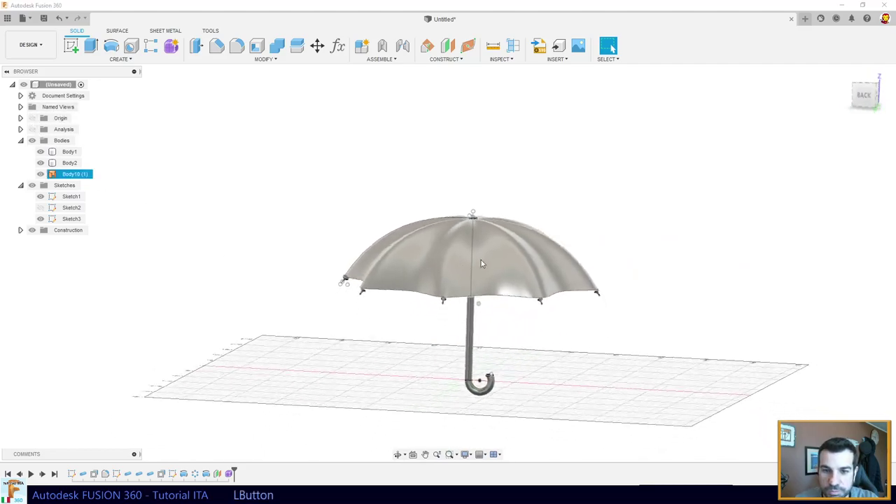
key(a)
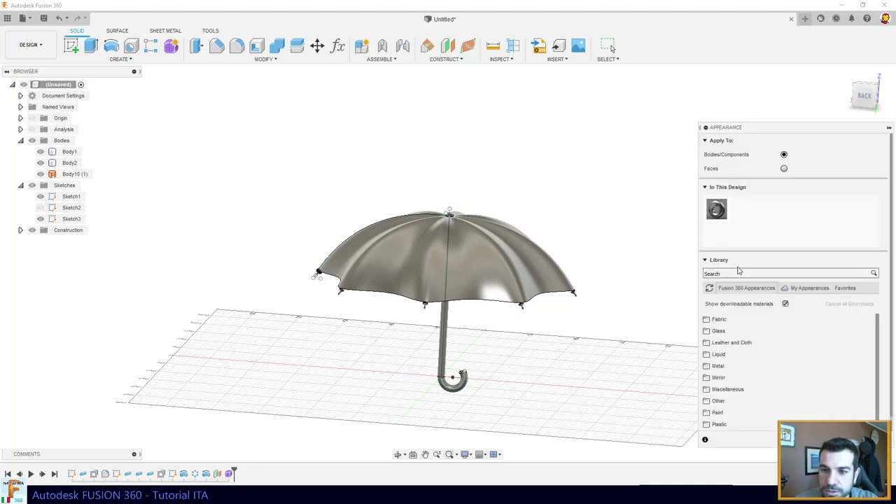
click(786, 285)
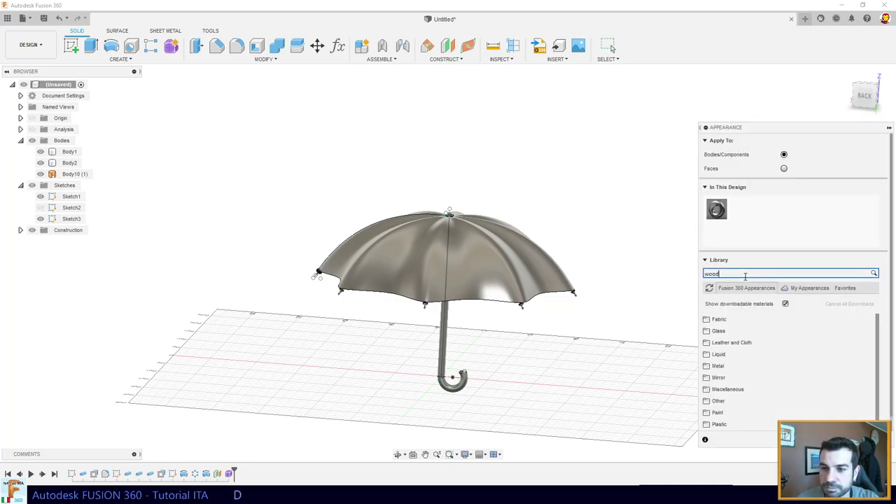
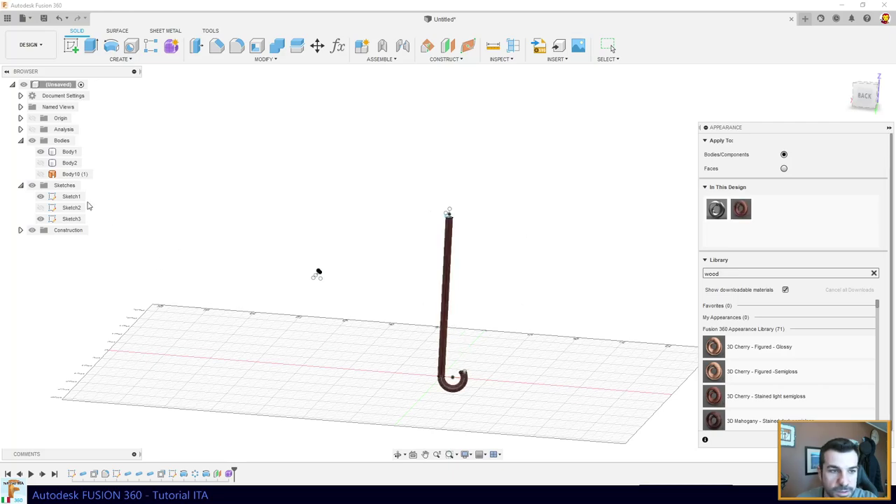
click(43, 152)
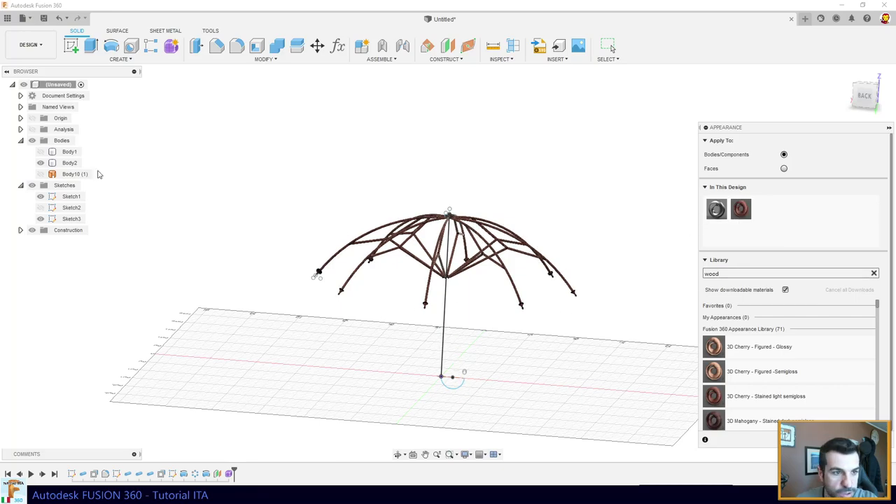
click(72, 164)
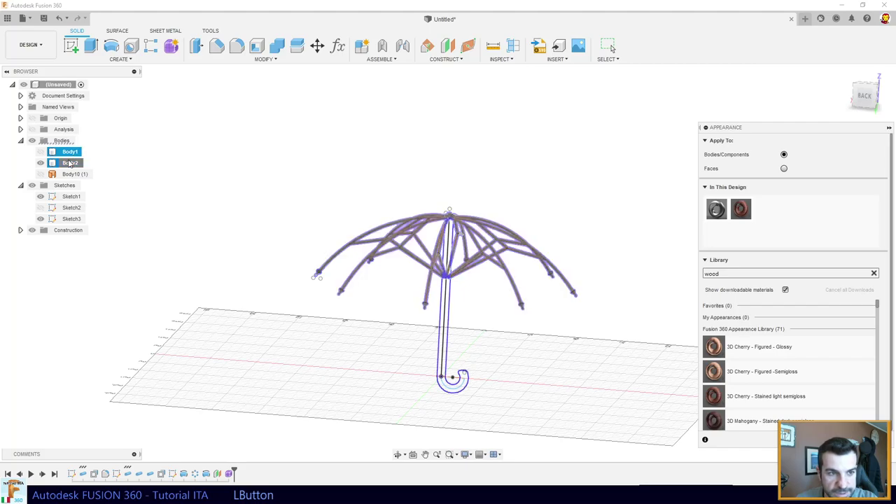
key(Escape)
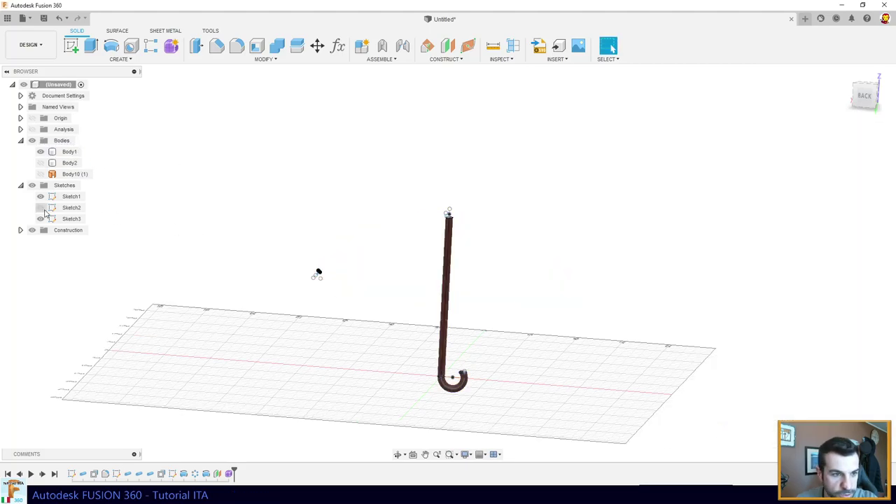
- Hide the handle and ribs so the wooden canopy body shows on its own
click(23, 230)
click(37, 186)
click(43, 154)
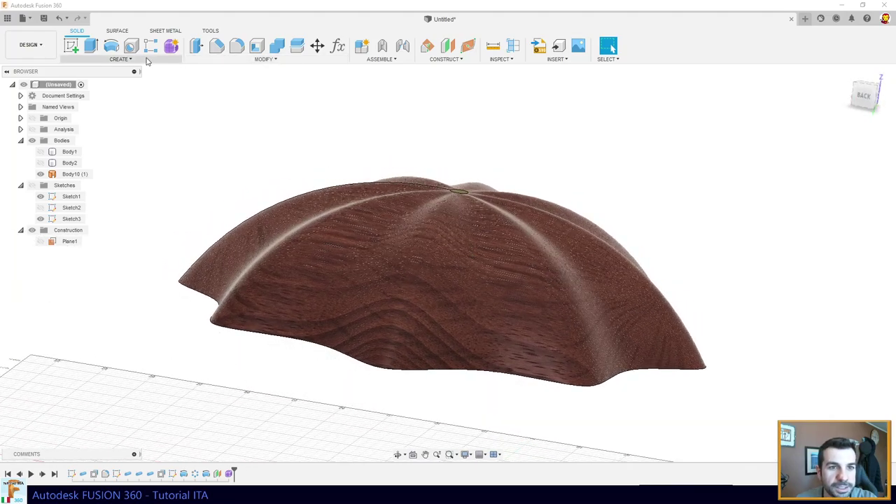
- Thicken the canopy surface into a solid shell with 0.2 thickness
click(162, 59)
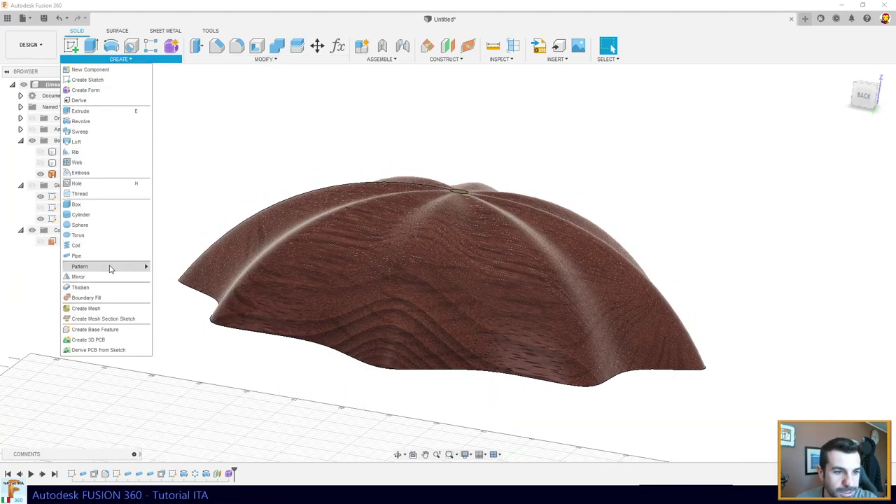
click(111, 285)
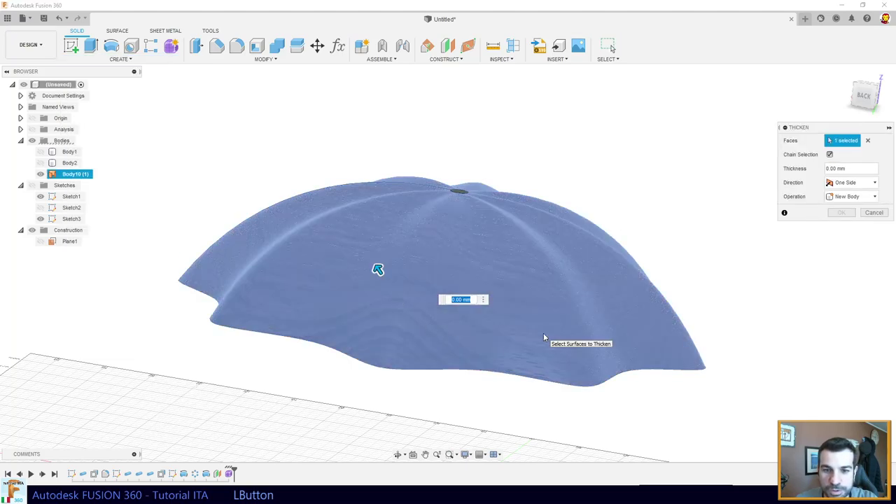
key(KP_0)
key(KP_Decimal)
key(.)
key(KP_2)
key(Return)
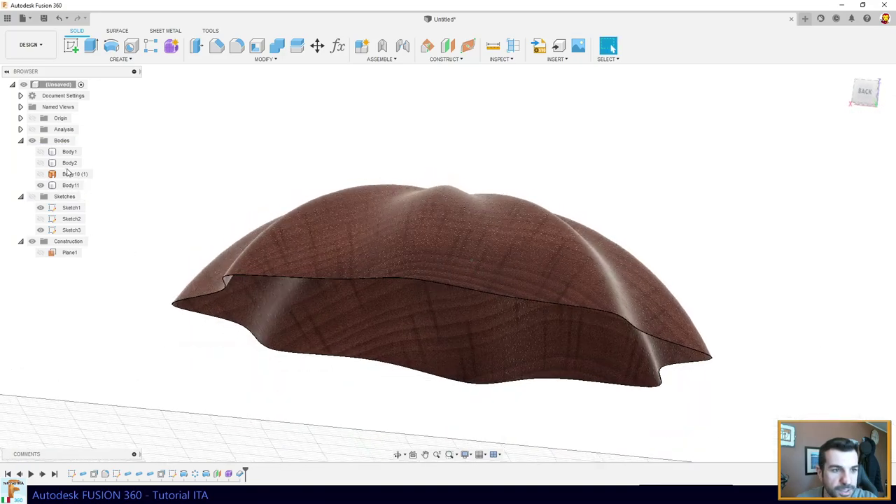
- Select the ribs and handle bodies and bring up their context options
click(75, 161)
right_click(69, 164)
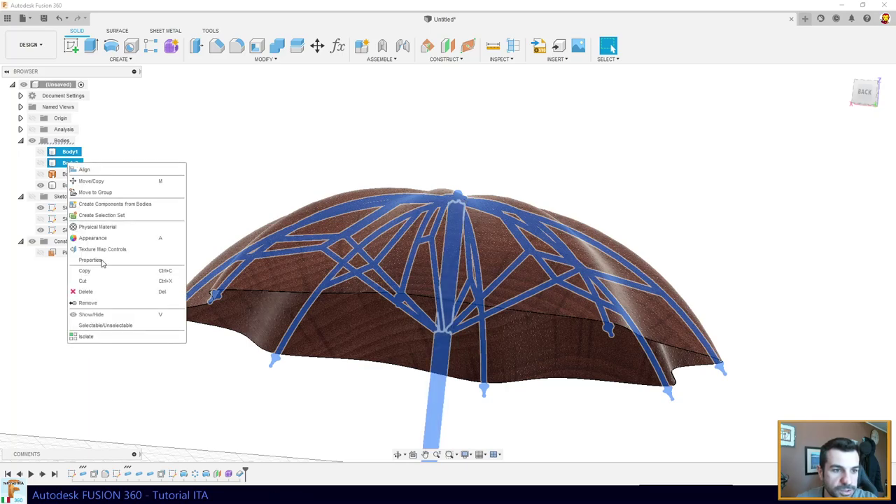
- Create components from the selected ribs and handle bodies
click(115, 209)
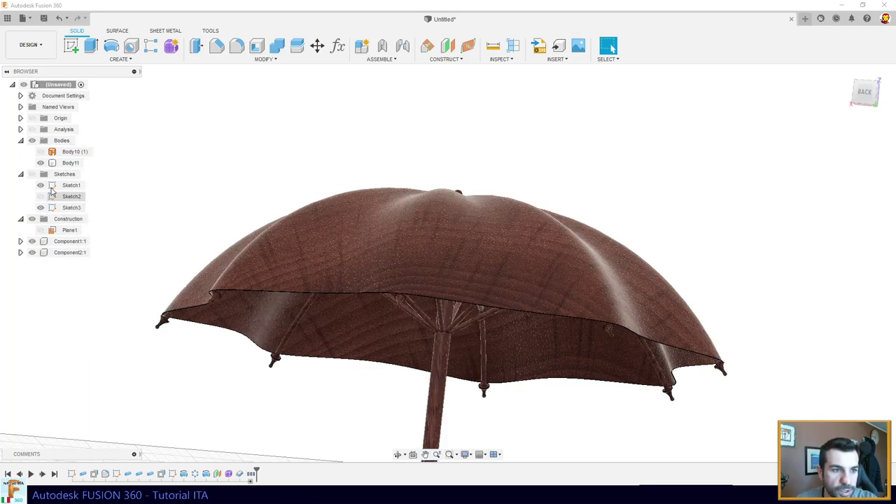
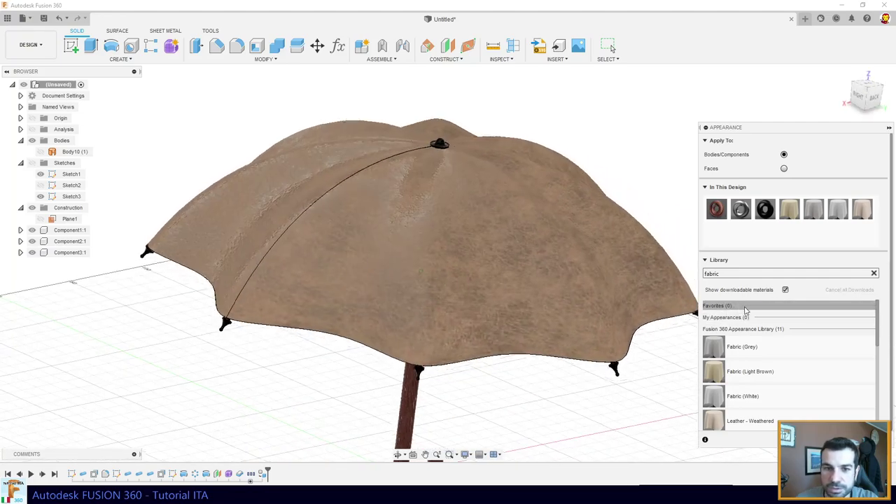
- Search the appearance library and apply Plastic - Translucent Matte (Yellow) to the canopy
click(744, 264)
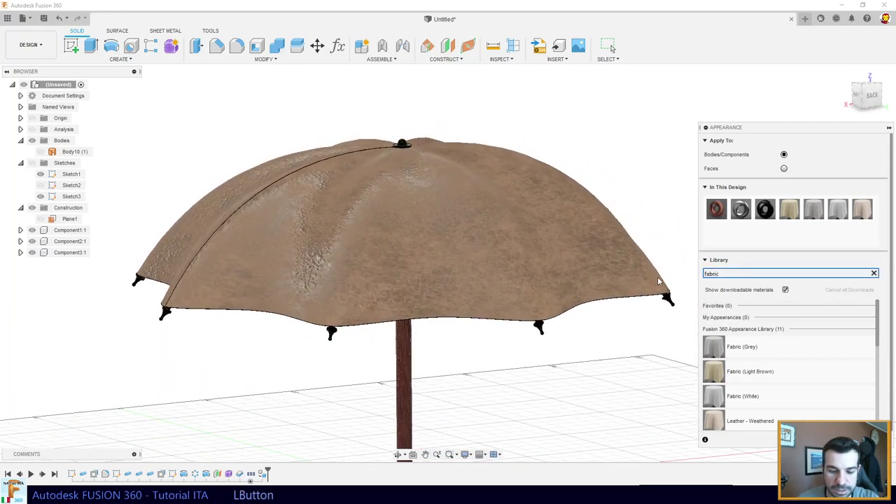
text(l p)
text(a s)
key(shift+Home)
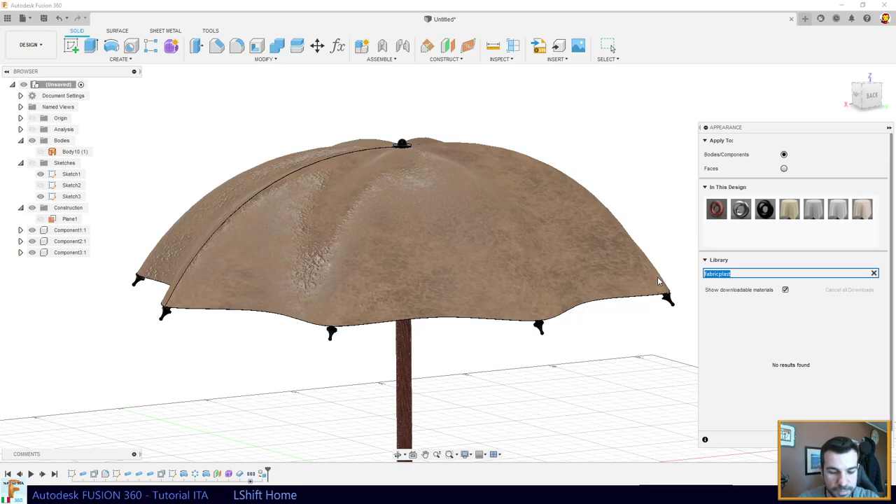
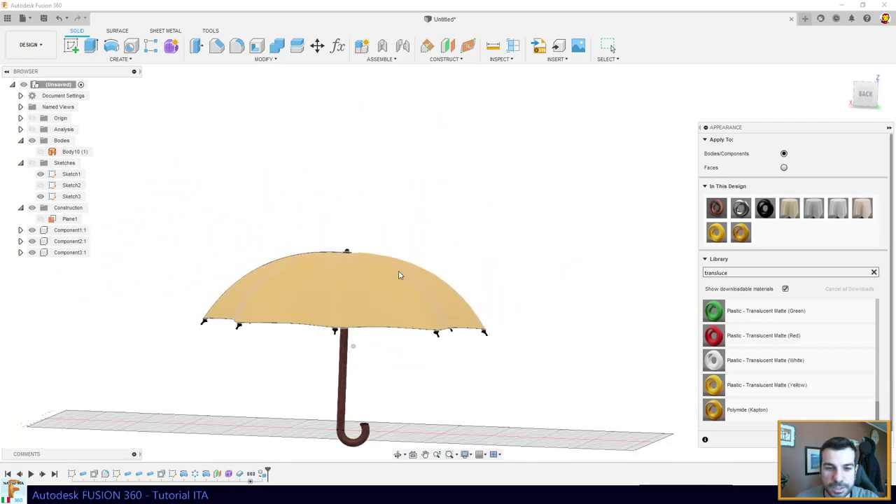
click(563, 267)
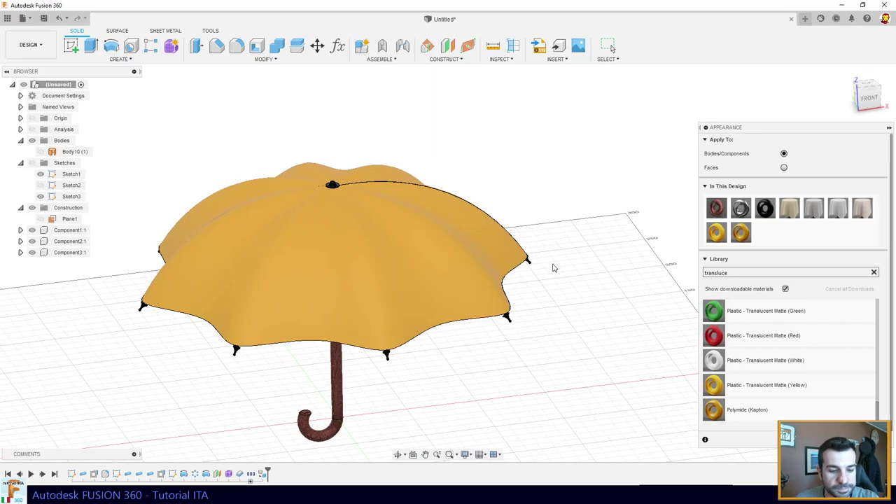
key(ctrl+1)
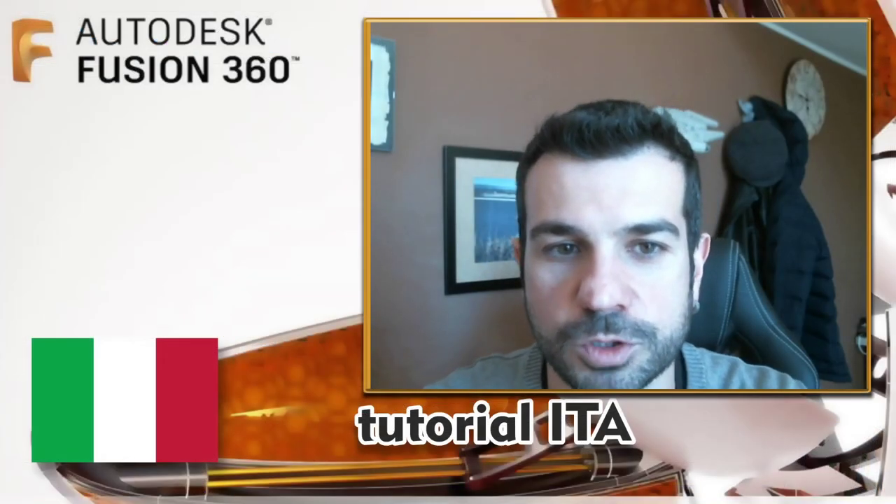